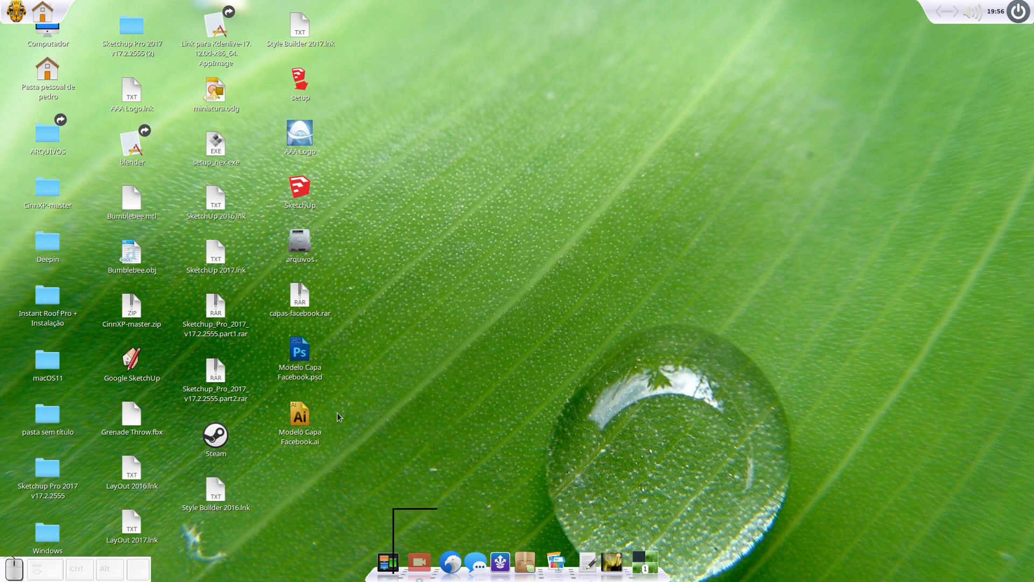
- Select Modelo Capa Facebook.psd on the desktop and launch Google Chrome from the Internet applications
left_click_drag(309, 363, 320, 379)
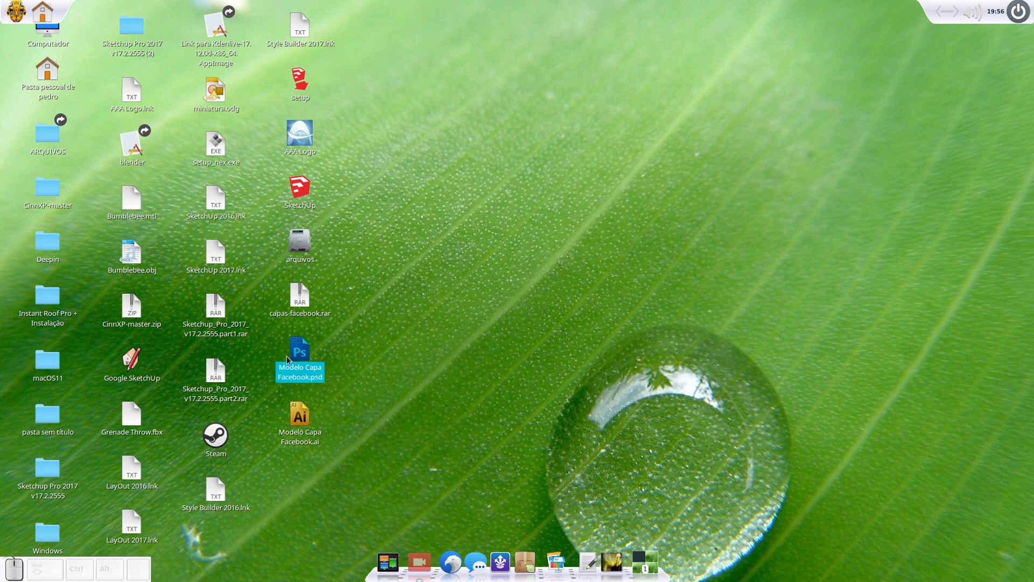
left_click(26, 19)
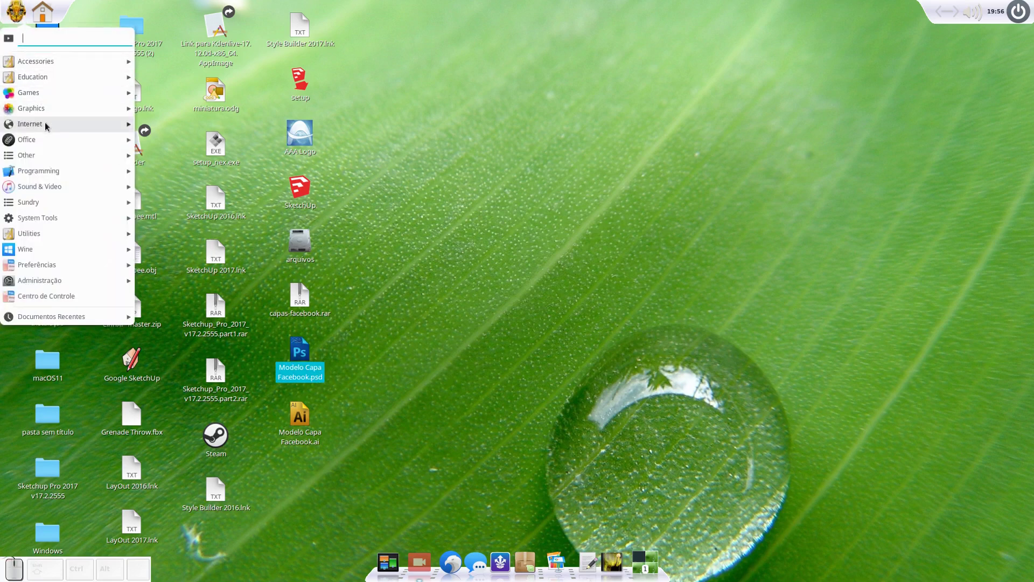
left_click(168, 208)
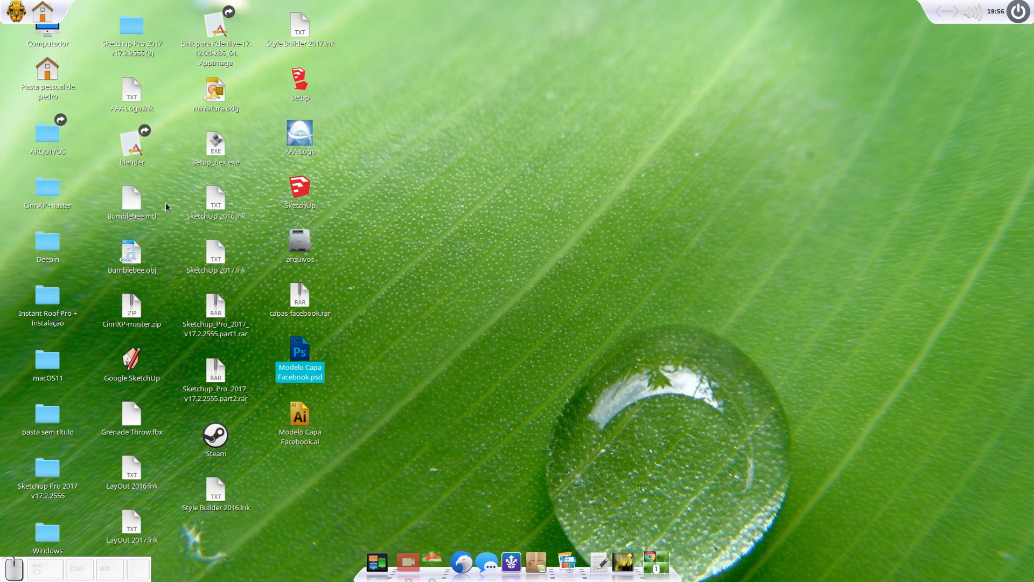
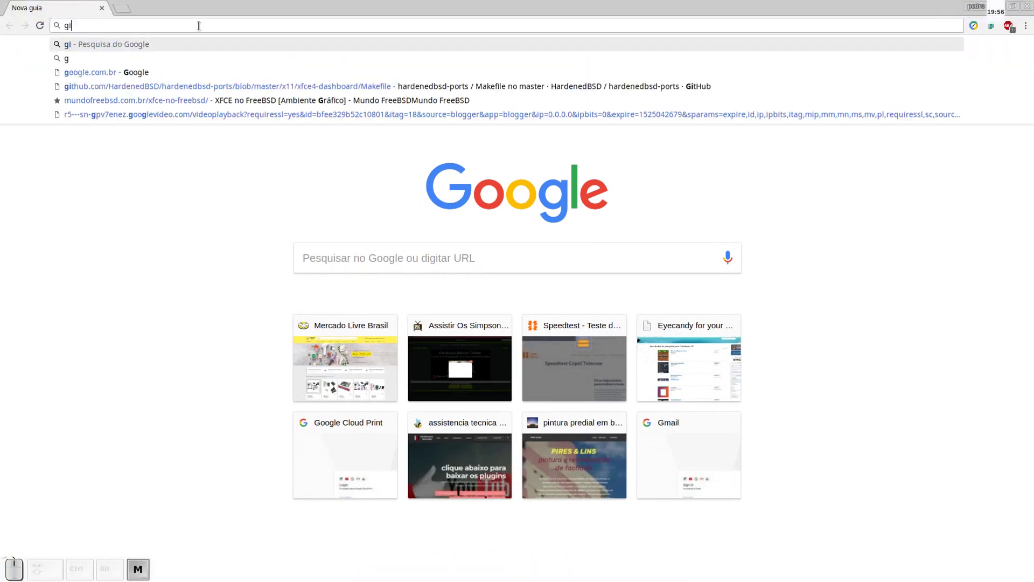
- Run a Google search for 'gimp' to list the official GIMP website first
key("Return")
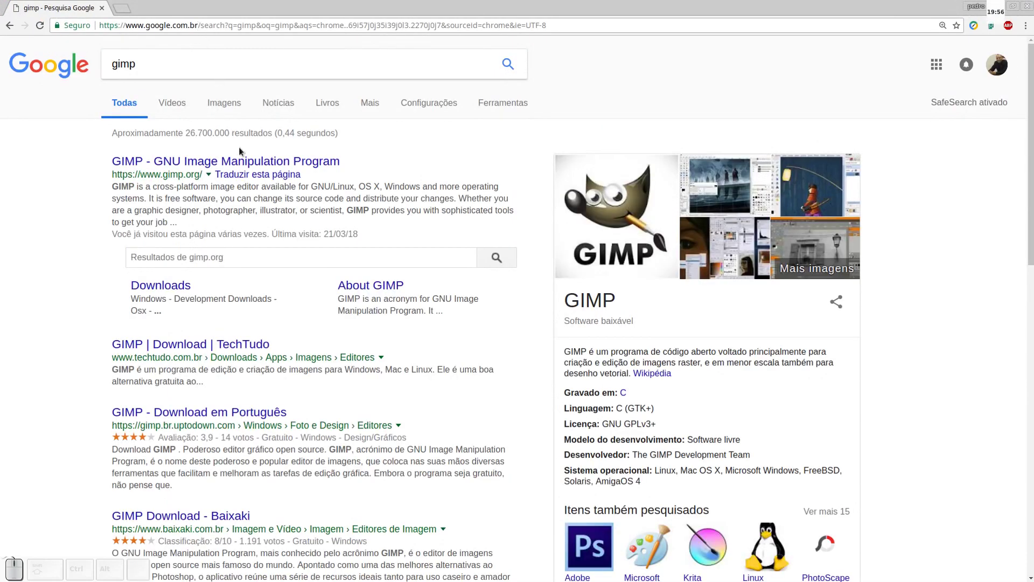
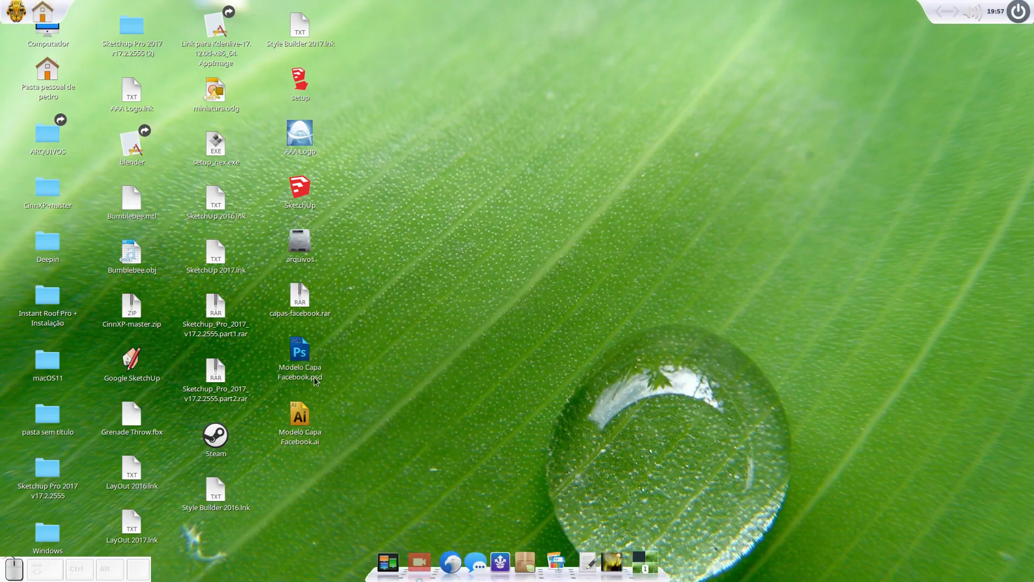
- Open Modelo Capa Facebook.psd with GIMP Image Editor, showing its 820x312 canvas with two layers
left_click_drag(312, 381, 303, 362)
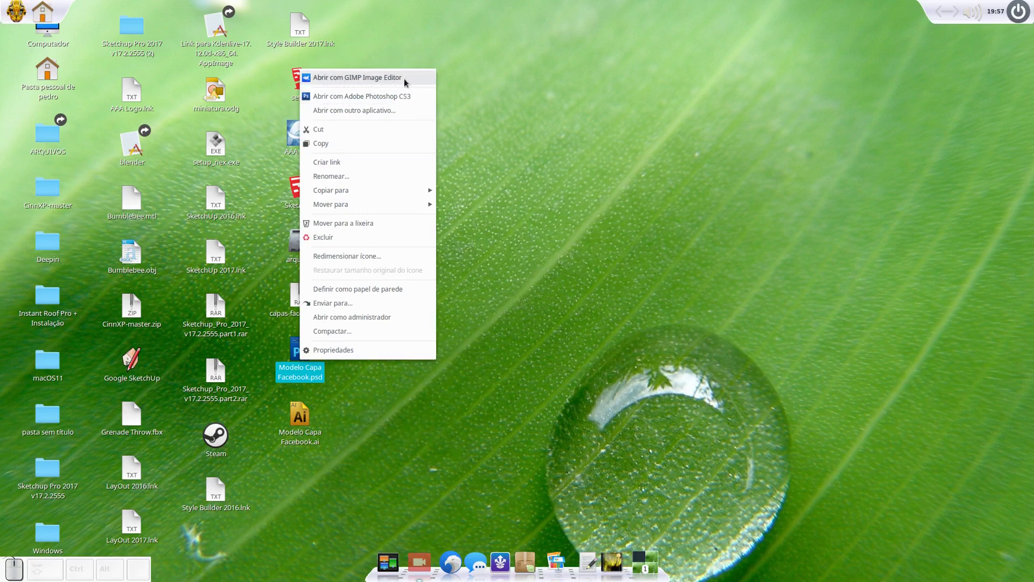
left_click_drag(534, 104, 311, 351)
- Zoom to fit the 820x312 cover and inspect its red mobile guide lines and warning text
left_click(310, 351)
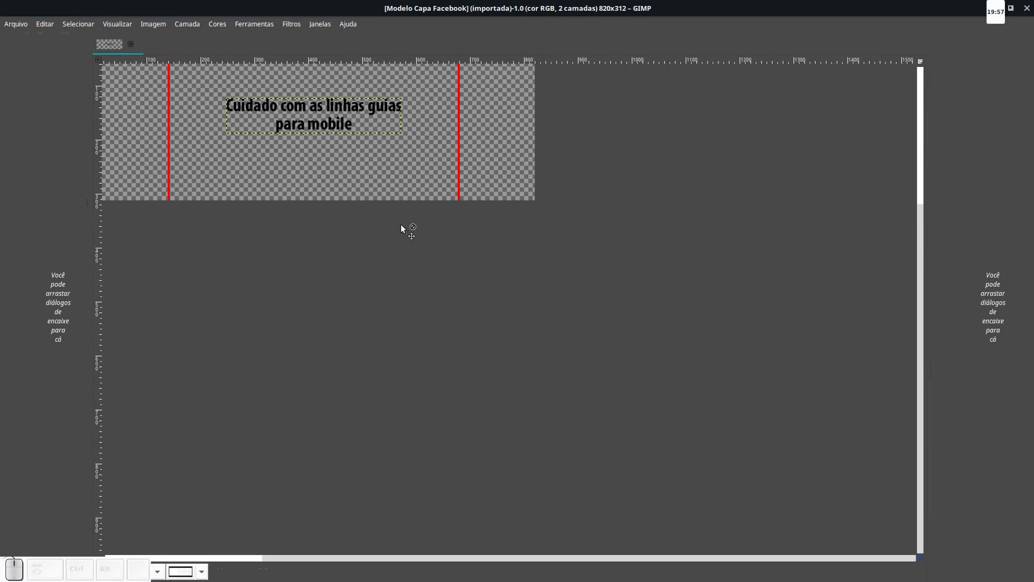
scroll("up", 3)
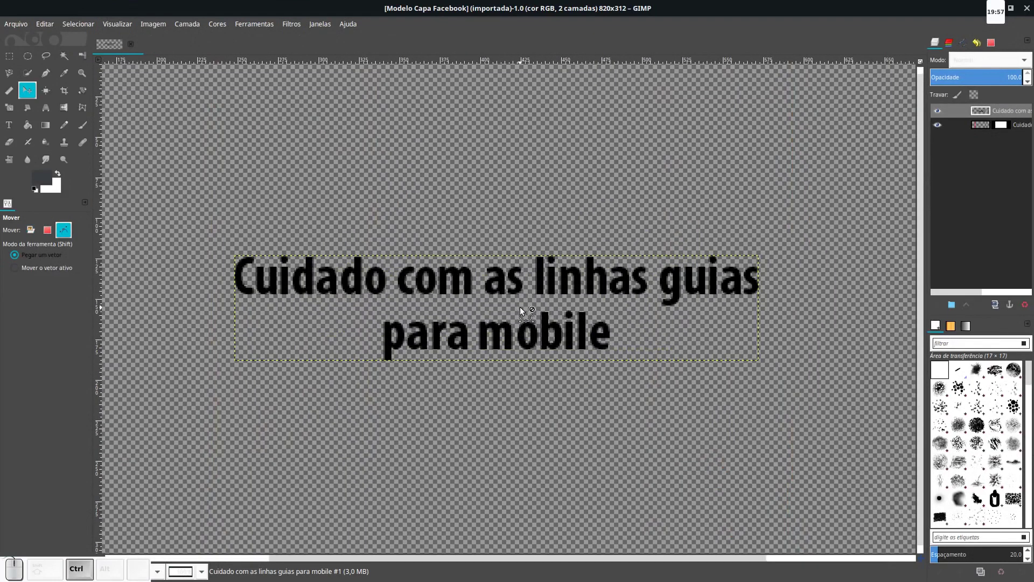
scroll("down", 3)
scroll("down", 3)
scroll("up", 3)
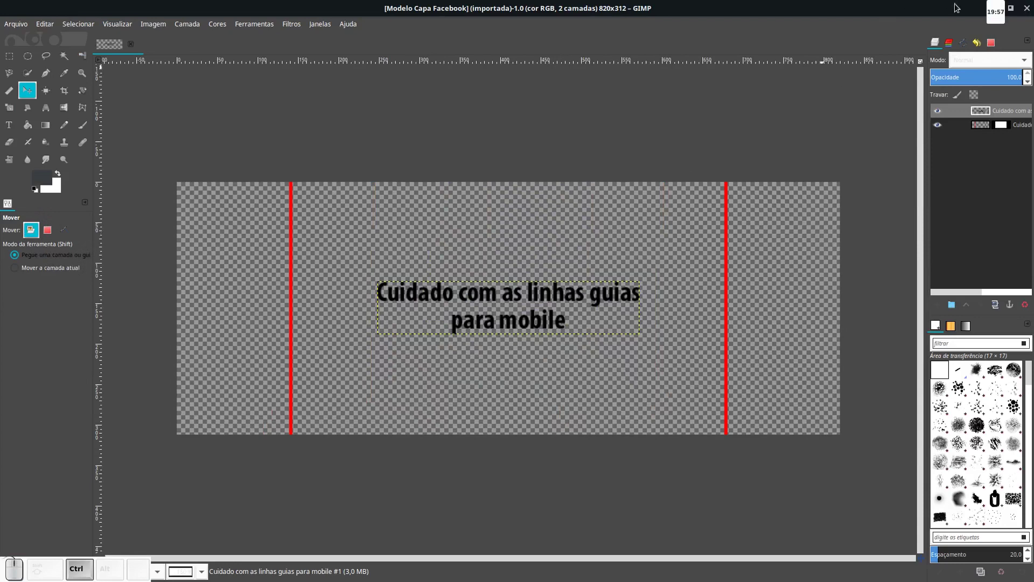
- Quit GIMP, confirming the close prompt, returning to the desktop
left_click(1026, 8)
left_click(533, 339)
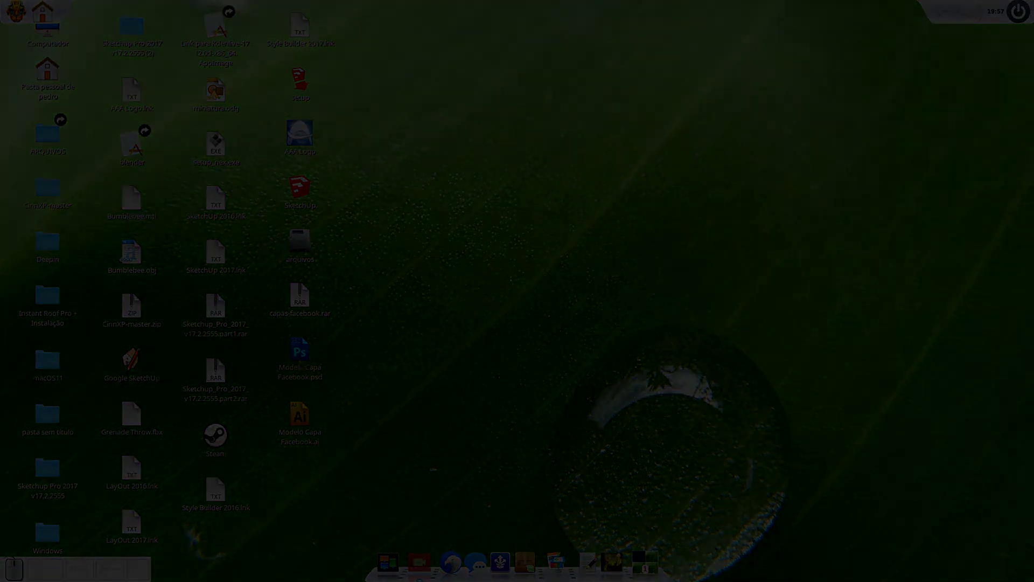